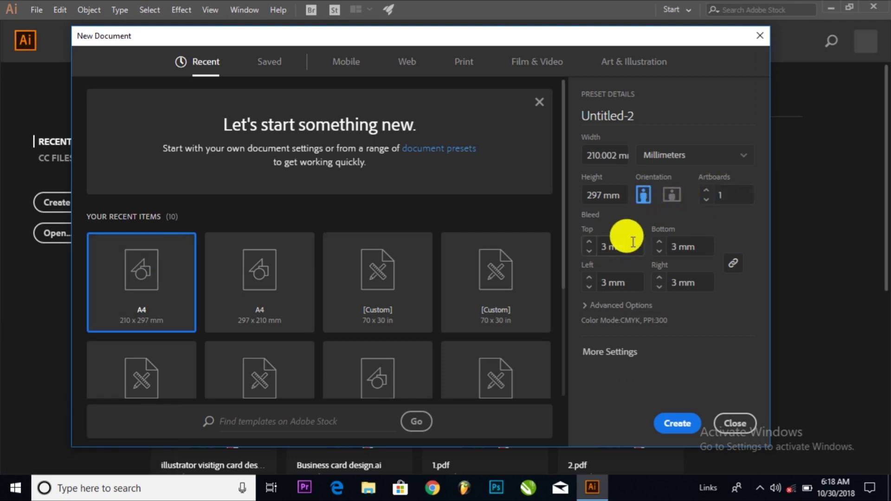
# Name the new A4 document 'logo icon design' in the New Document dialog.
pyautogui.press('BackSpace')
pyautogui.write('logo')
pyautogui.press('space')
pyautogui.write('icon')
pyautogui.press('space')
pyautogui.write('design')
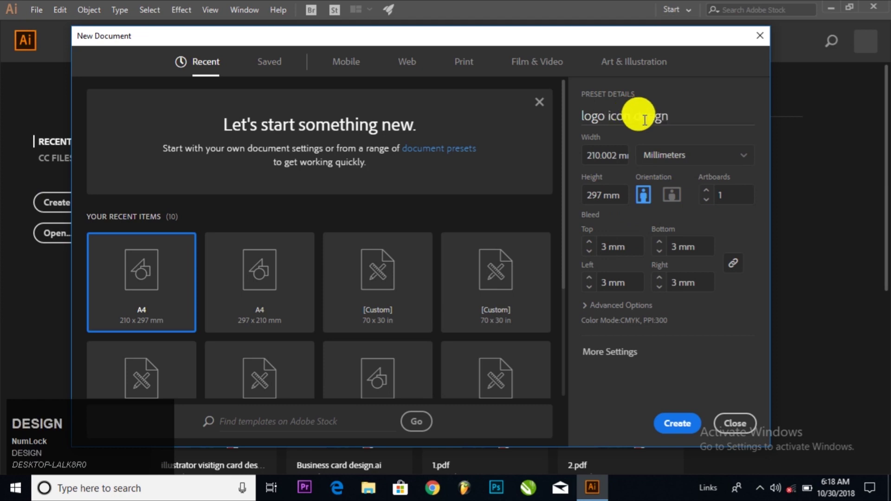
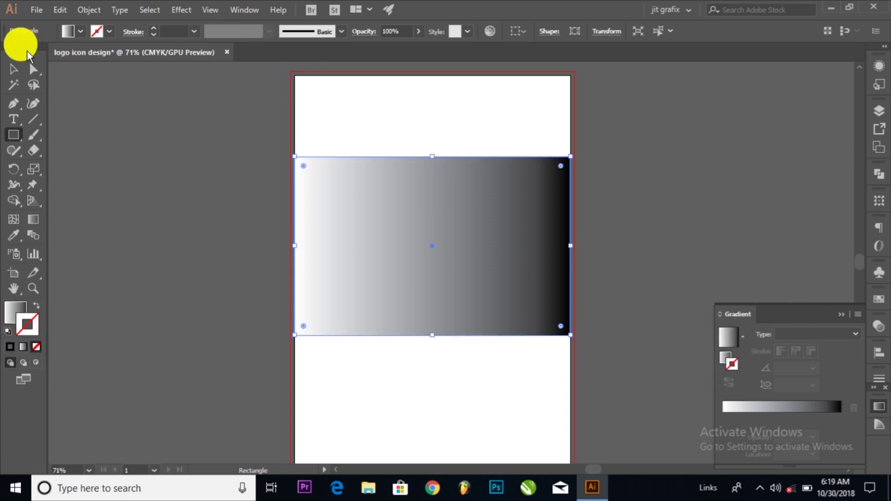
# Lighten the radial gradient's dark end stop from black to light grey.
pyautogui.click(18, 74)
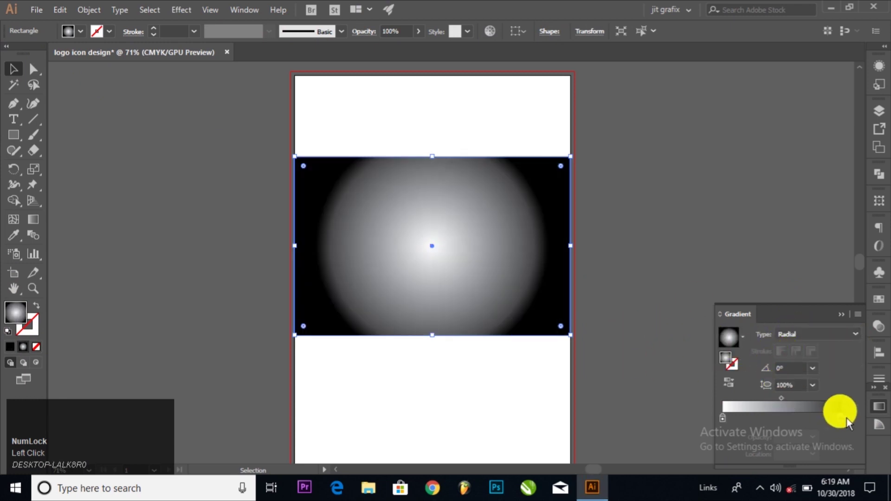
pyautogui.doubleClick(845, 422)
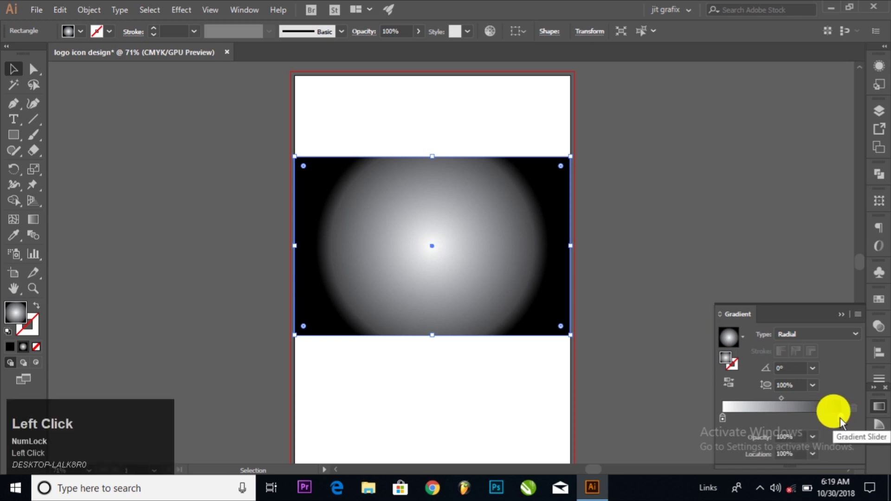
pyautogui.moveTo(812, 317); pyautogui.dragTo(811, 246)
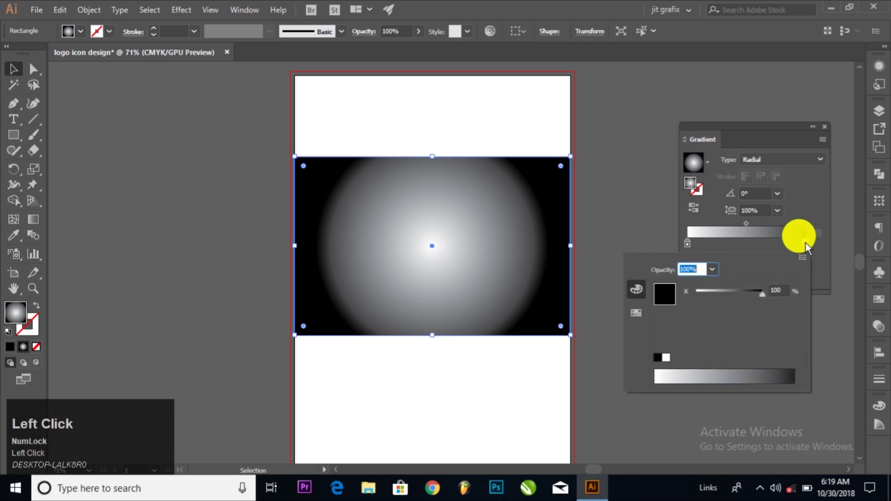
pyautogui.moveTo(766, 298); pyautogui.dragTo(438, 113)
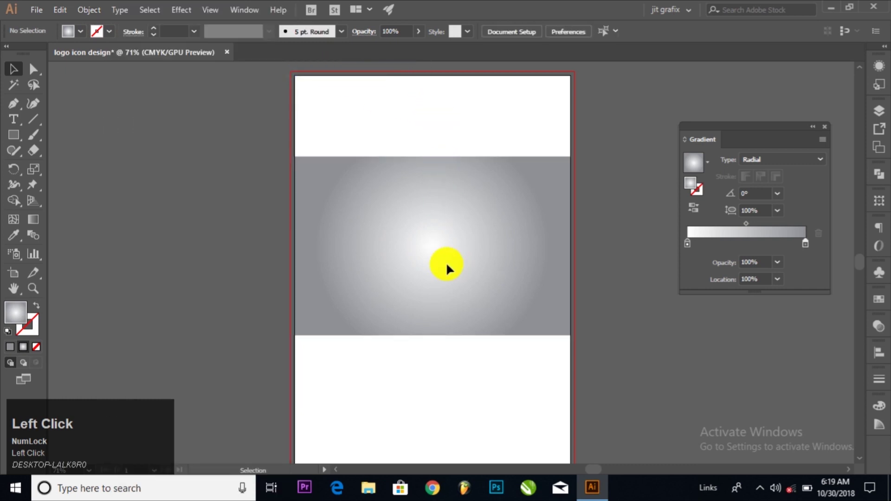
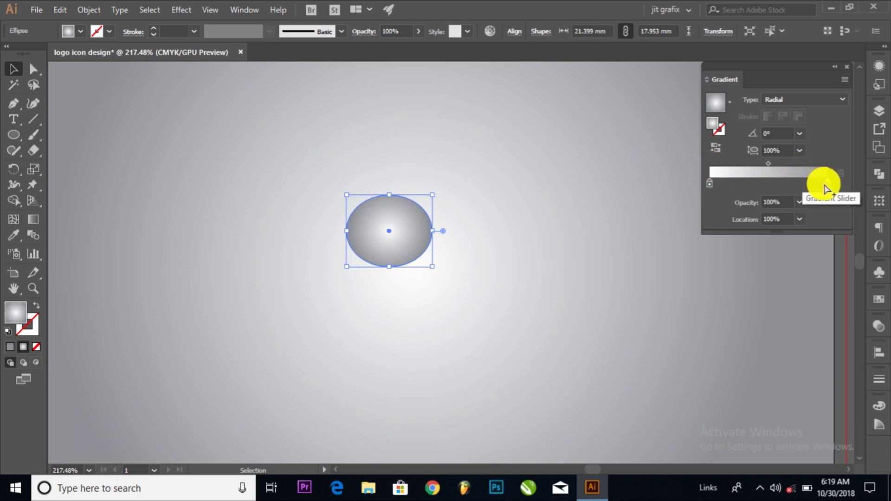
# Fill the ellipse with a linear gradient ending in hot pink/magenta.
pyautogui.moveTo(833, 189); pyautogui.dragTo(798, 192)
pyautogui.click(809, 108)
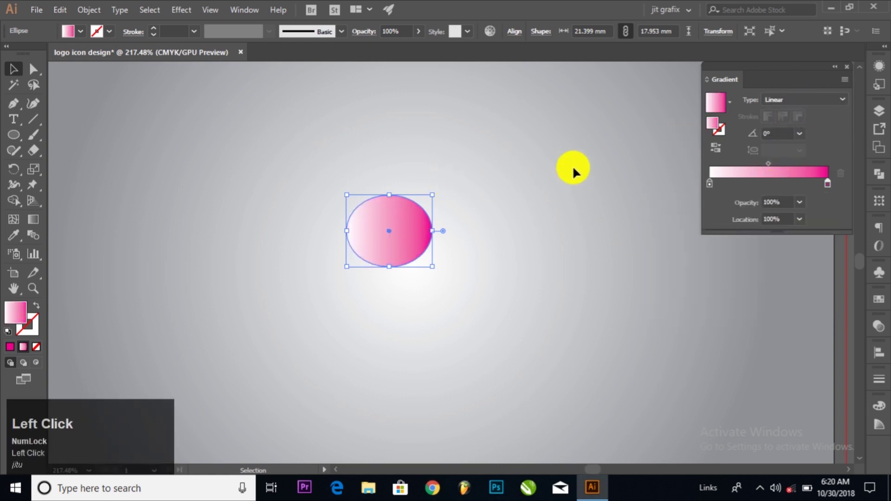
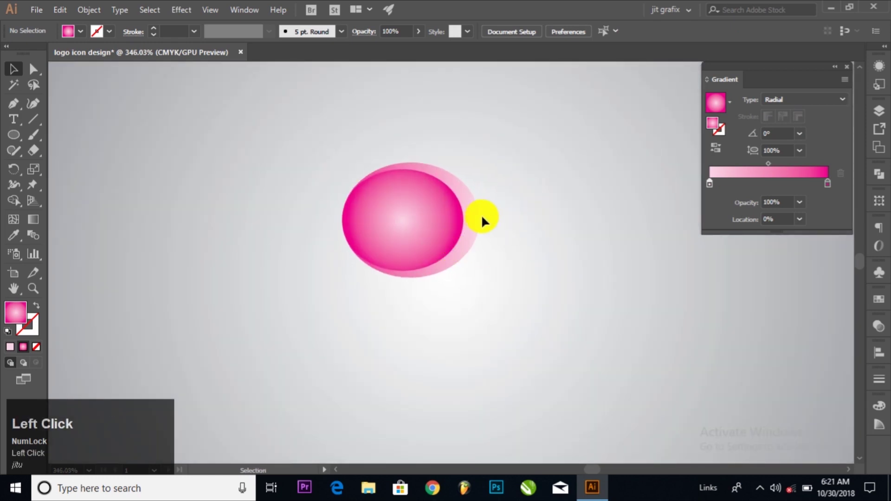
# Paste ellipse copies in back and front and shrink the front copy into a highlight shape.
pyautogui.click(69, 12)
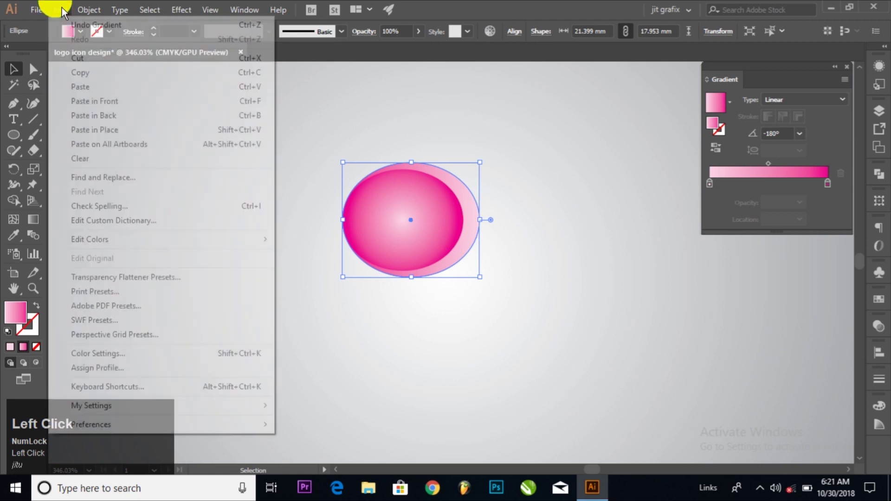
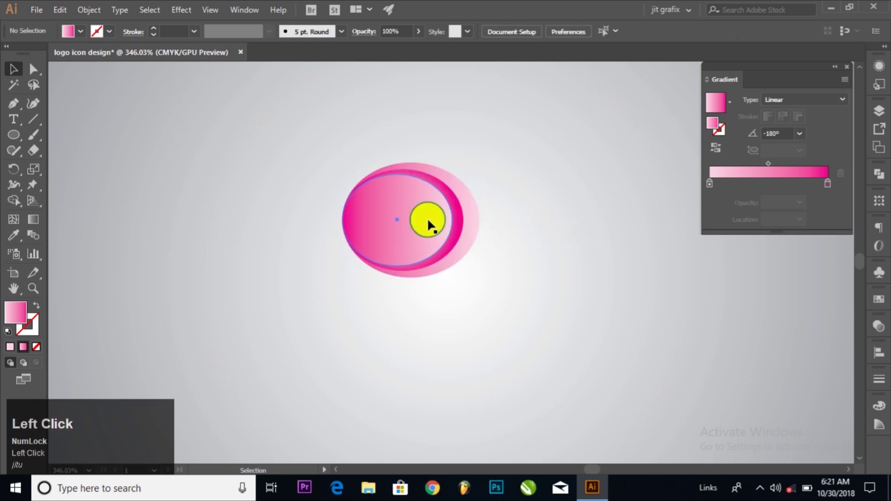
pyautogui.moveTo(457, 226); pyautogui.dragTo(417, 256)
pyautogui.press('space')
pyautogui.click(416, 258)
pyautogui.press('space')
# Set the highlight gradient angle to 0° and fade its right stop to 0% opacity.
pyautogui.click(373, 240)
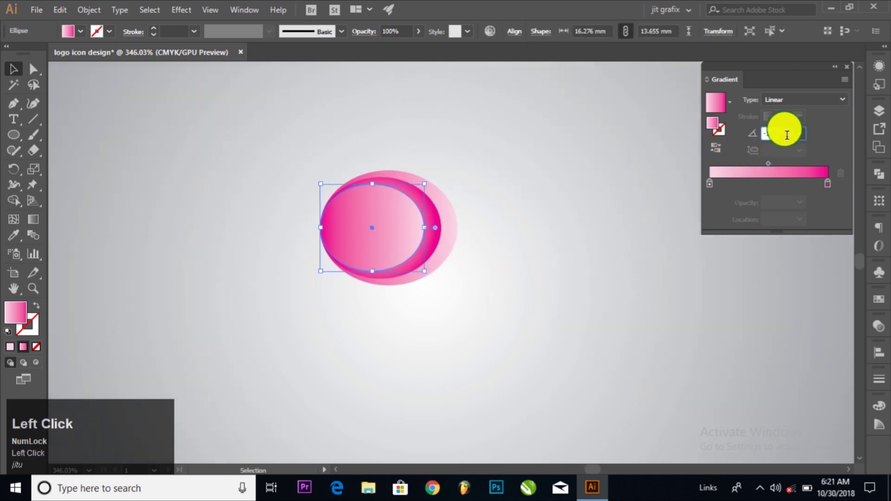
pyautogui.press('Tab')
pyautogui.click(832, 186)
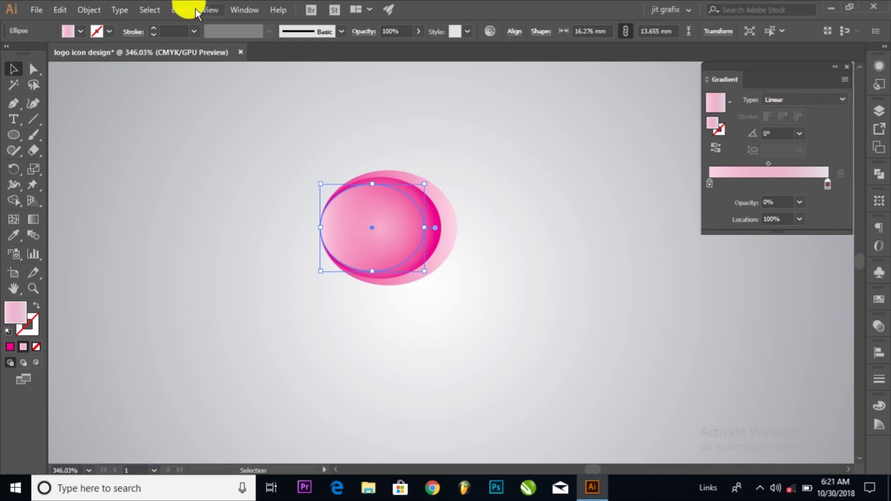
# Give the highlight a radial light-pink gradient via the Transparency panel, blended in Luminosity mode.
pyautogui.click(229, 6)
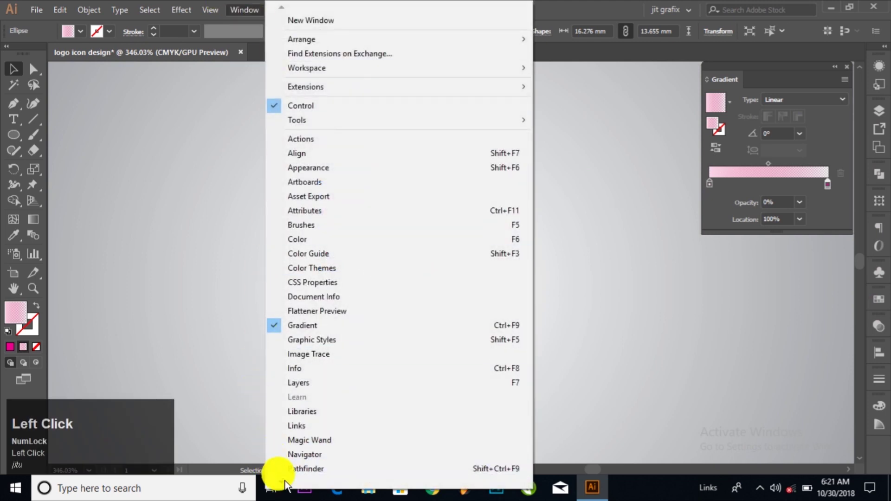
pyautogui.moveTo(277, 487); pyautogui.dragTo(317, 352)
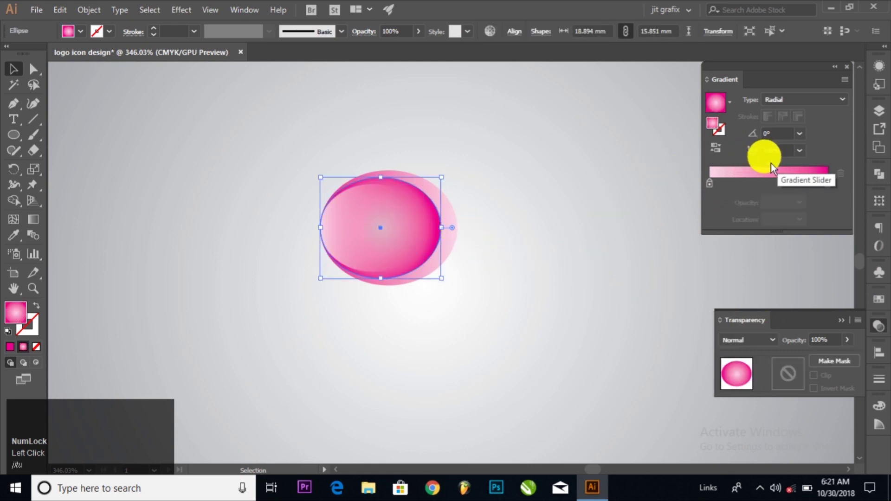
pyautogui.click(586, 162)
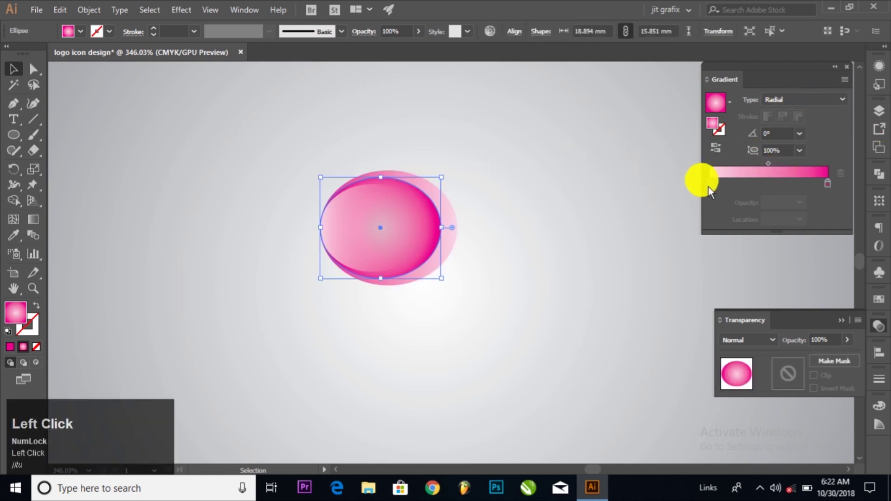
pyautogui.click(715, 189)
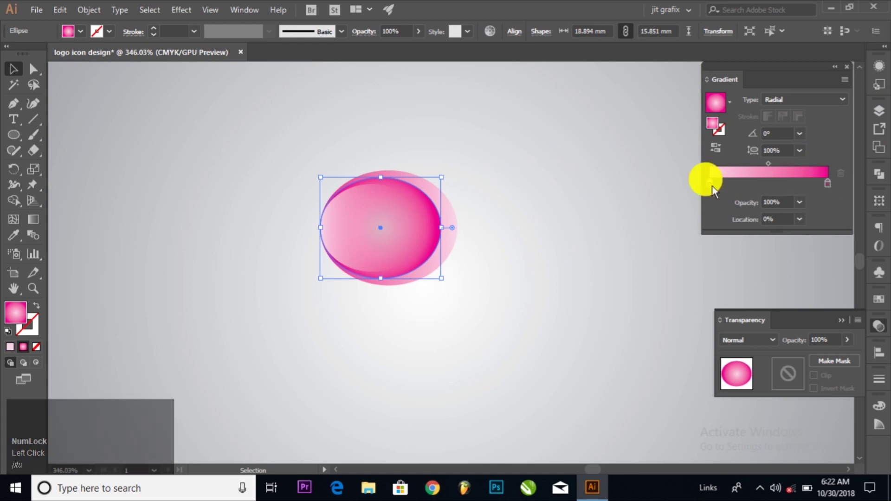
pyautogui.click(718, 190)
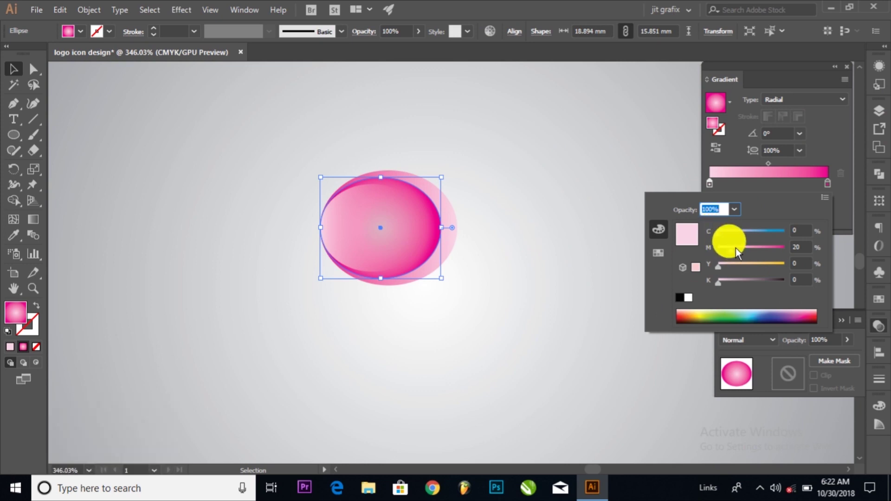
pyautogui.click(725, 272)
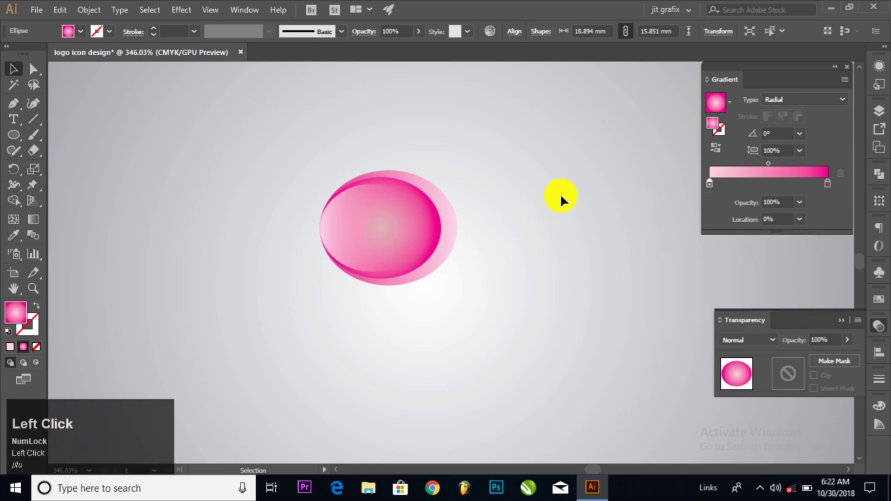
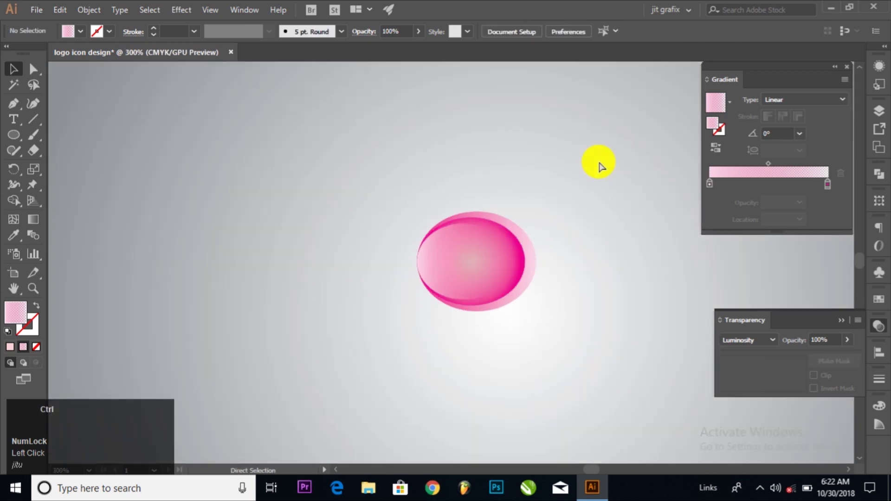
# Alt-drag a duplicate of the pink icon below the original.
pyautogui.press('space')
pyautogui.moveTo(562, 140); pyautogui.dragTo(626, 329)
pyautogui.press('space')
# Recolour the copy's back and middle ellipses with purple-blue and cyan-to-indigo gradients.
pyautogui.click(578, 336)
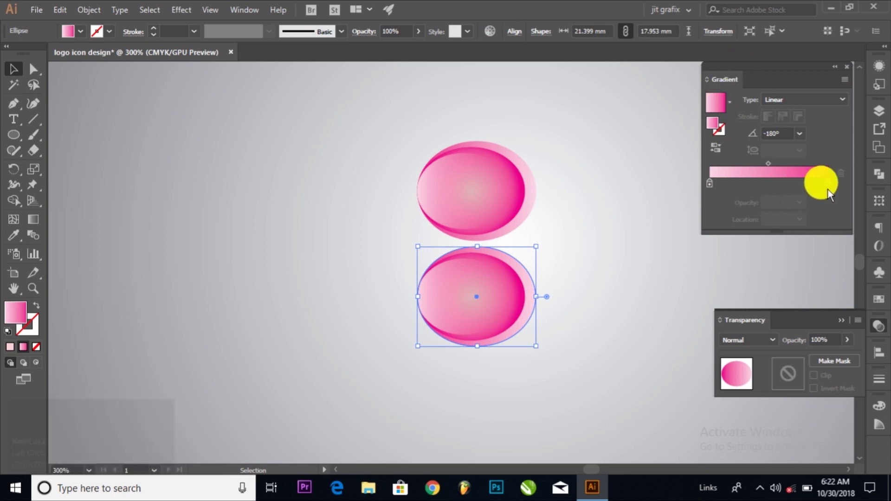
pyautogui.moveTo(830, 188); pyautogui.dragTo(713, 187)
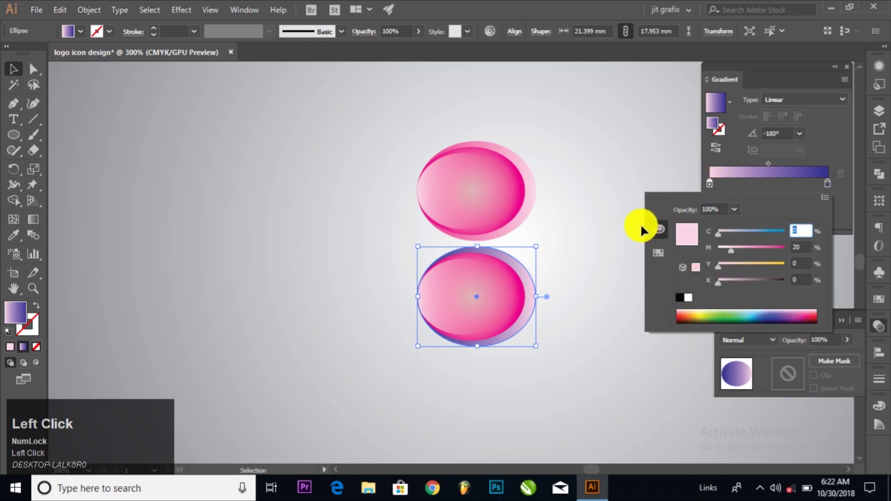
pyautogui.press('Tab')
pyautogui.click(575, 364)
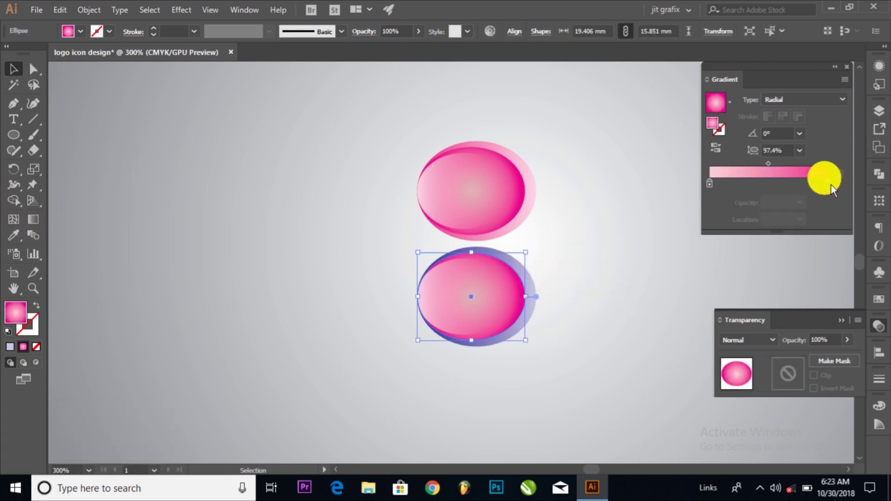
pyautogui.moveTo(834, 188); pyautogui.dragTo(786, 195)
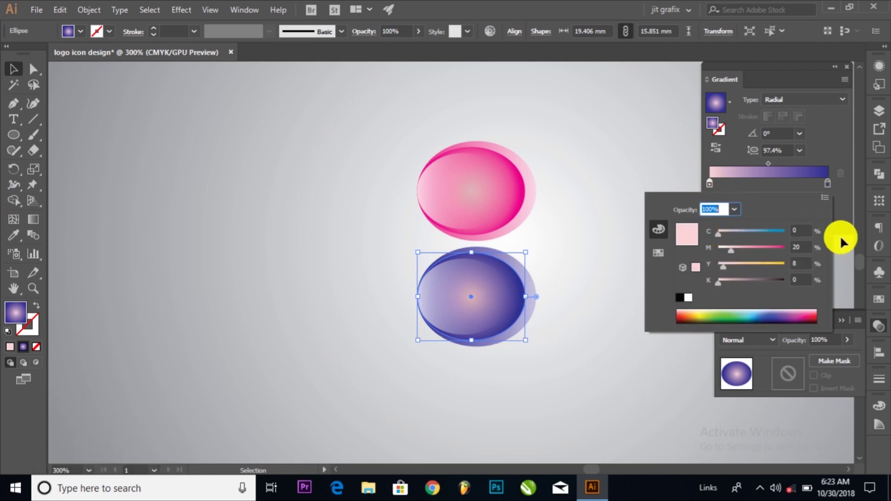
pyautogui.click(778, 236)
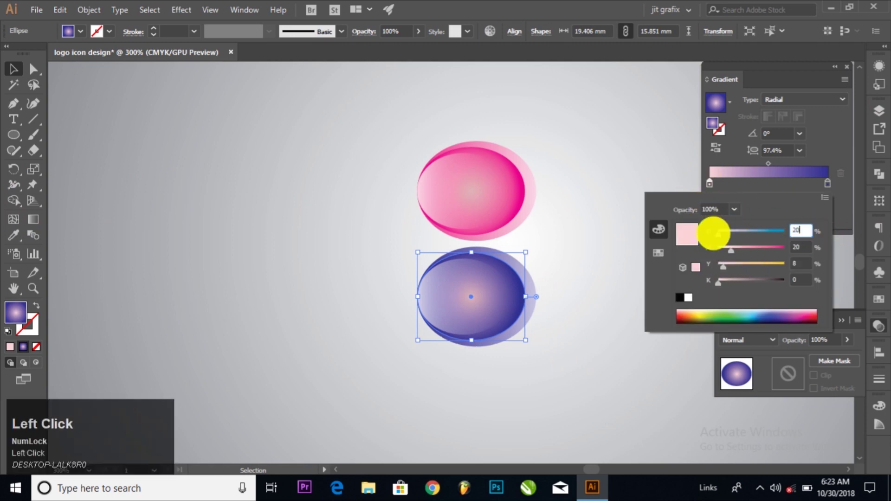
pyautogui.press('Tab')
# Tint the copy's front highlight gradient blue and select all parts of the blue icon.
pyautogui.click(568, 362)
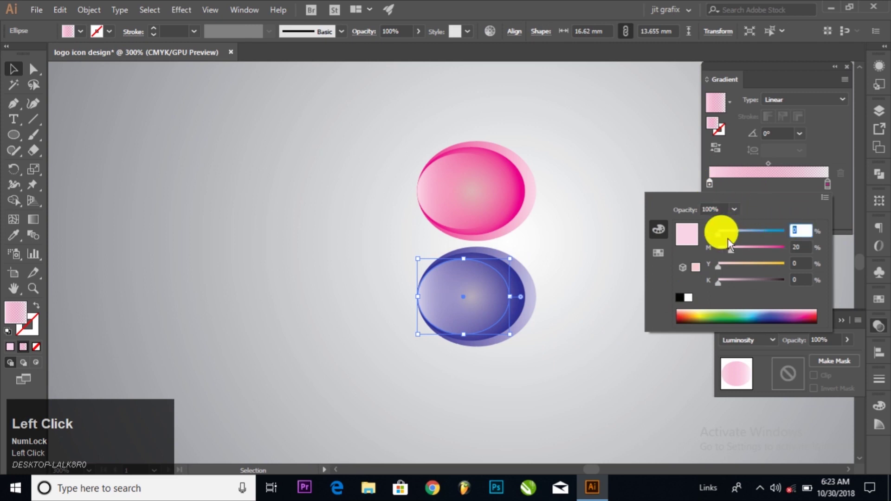
pyautogui.press('Tab')
pyautogui.moveTo(560, 344); pyautogui.dragTo(599, 265)
pyautogui.press('space')
pyautogui.click(592, 265)
pyautogui.moveTo(487, 363); pyautogui.dragTo(61, 11)
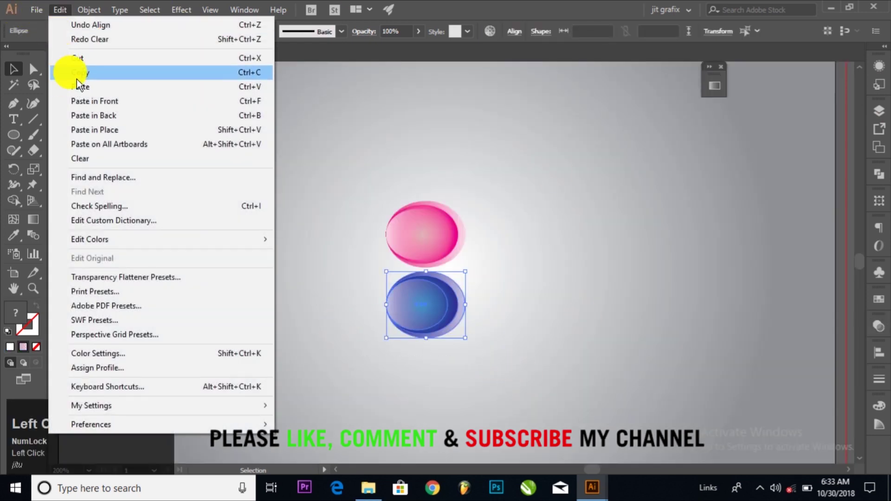
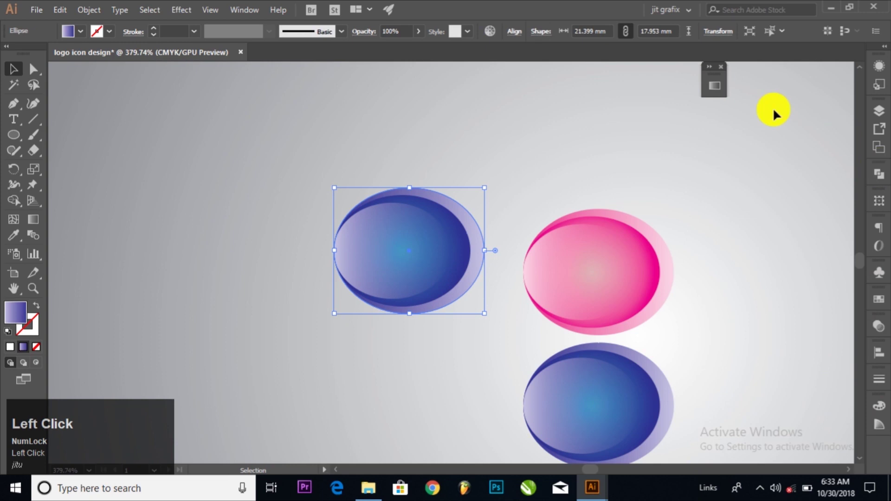
# Duplicate the icon to the left of the pink one and shift its back gradient toward green.
pyautogui.moveTo(721, 94); pyautogui.dragTo(242, 13)
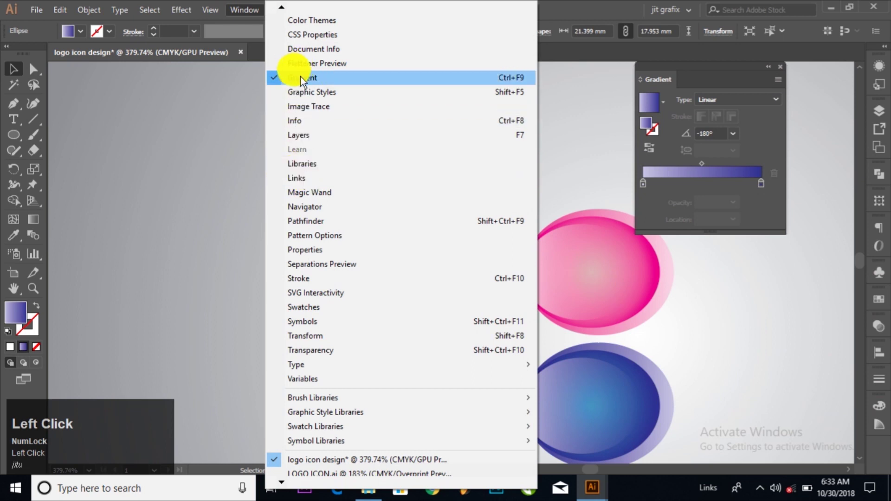
pyautogui.moveTo(759, 212); pyautogui.dragTo(707, 208)
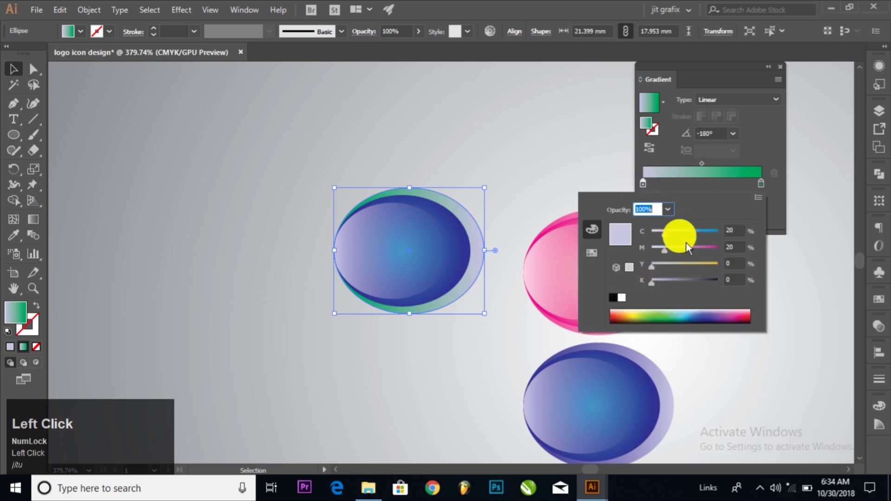
pyautogui.click(666, 251)
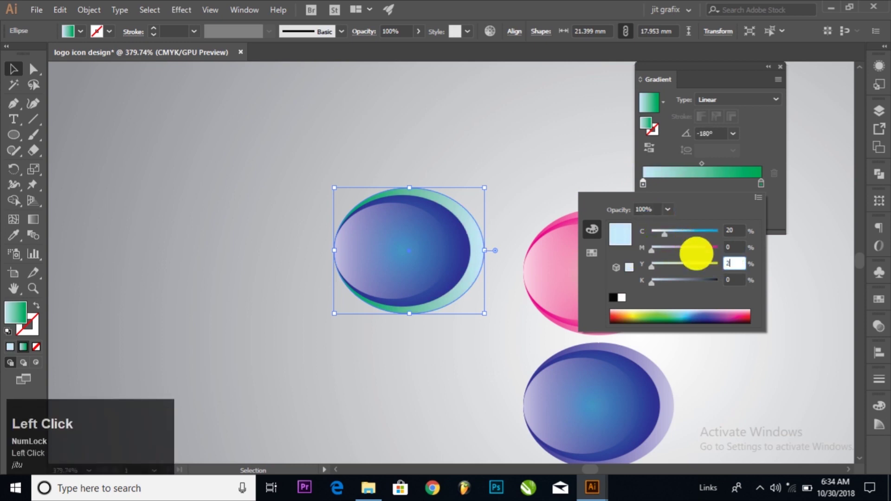
pyautogui.press('Tab')
# Give the inner ellipse a green gradient with a lightened centre.
pyautogui.click(795, 342)
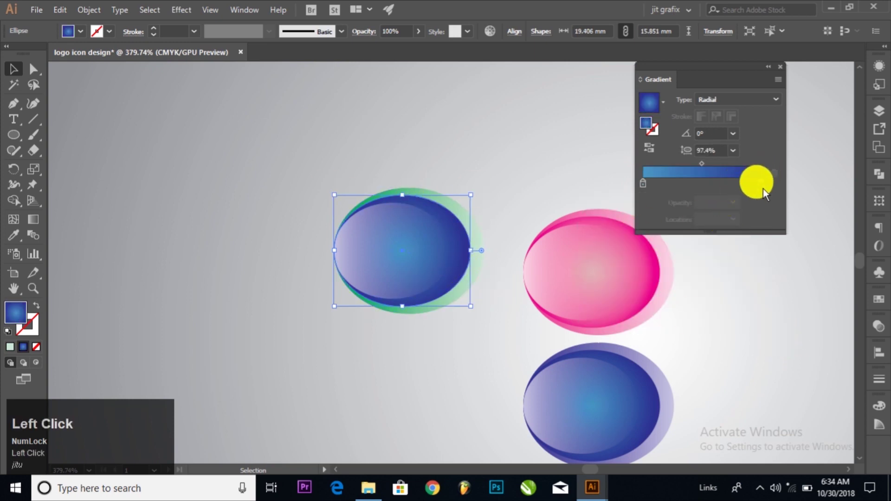
pyautogui.moveTo(763, 186); pyautogui.dragTo(679, 180)
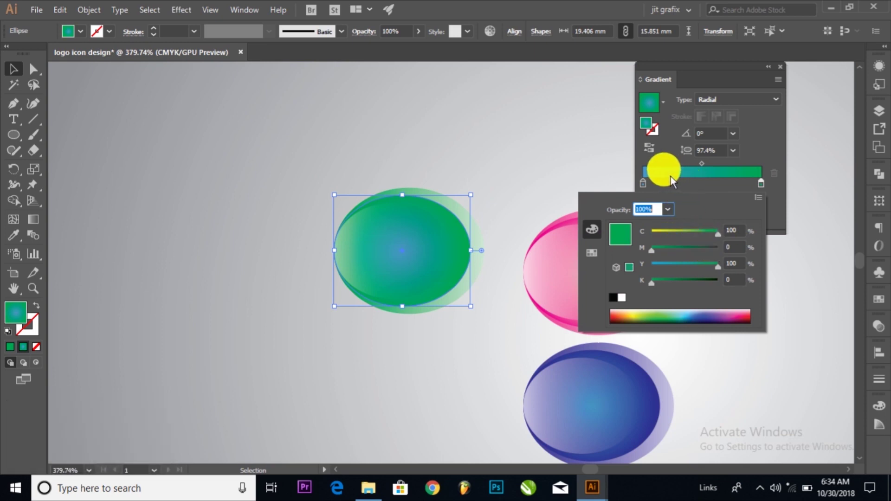
pyautogui.click(668, 180)
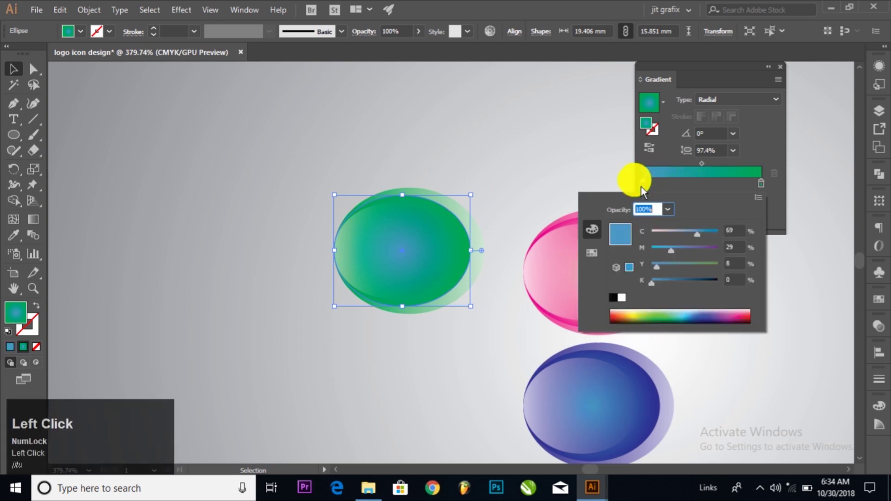
pyautogui.moveTo(673, 257); pyautogui.dragTo(532, 165)
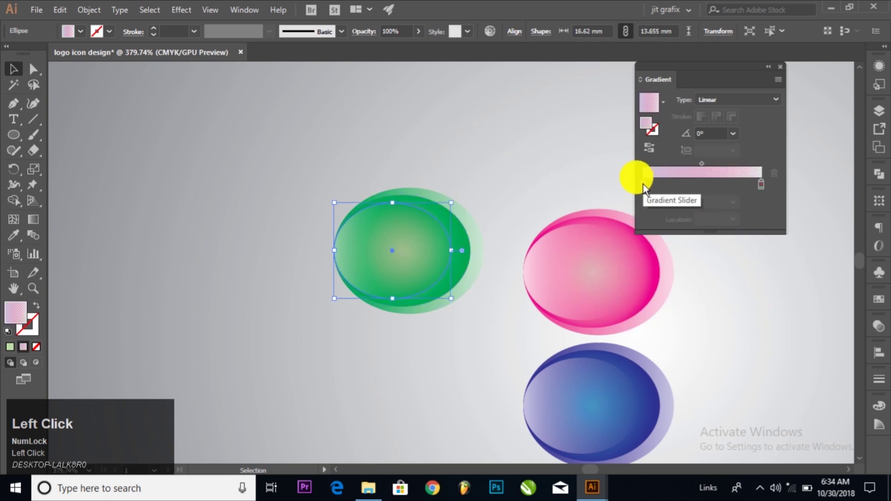
# Tint the left icon's highlight ellipse pale mint green.
pyautogui.click(643, 189)
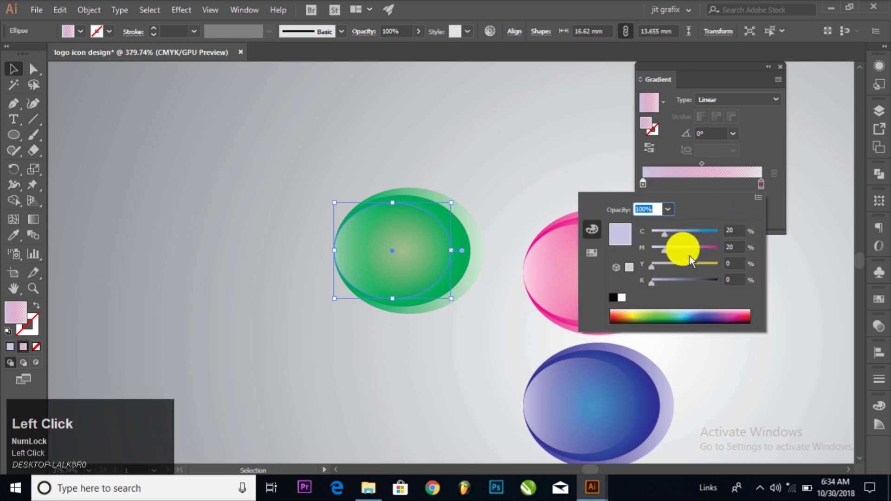
pyautogui.click(670, 255)
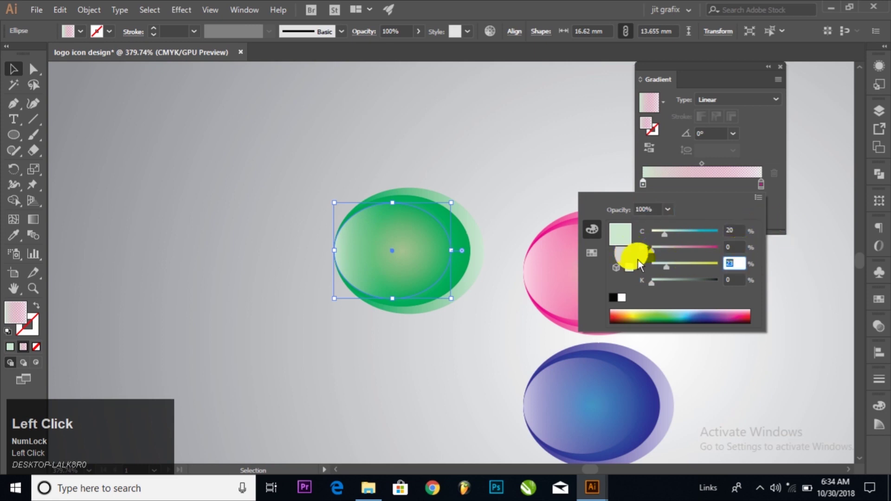
pyautogui.press('Tab')
pyautogui.click(540, 175)
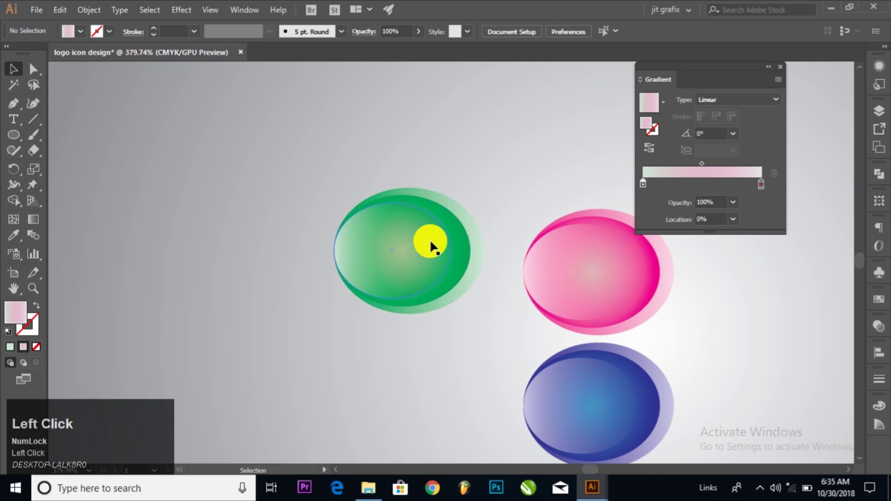
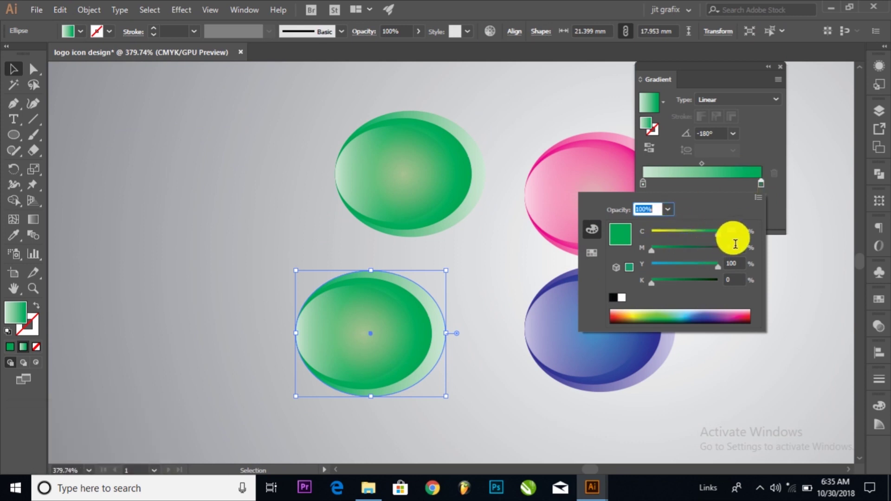
# Shift the lower-left copy's back ellipse colour through yellow to orange via CMYK fields.
pyautogui.click(750, 236)
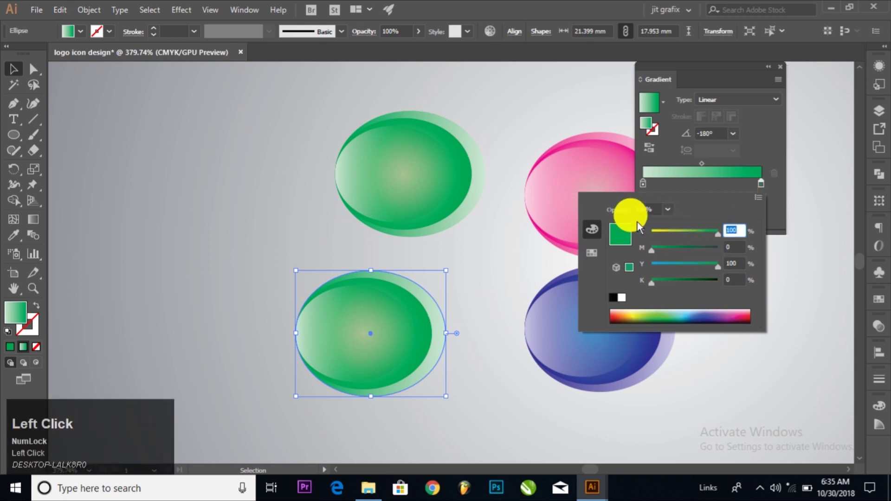
pyautogui.press('Tab')
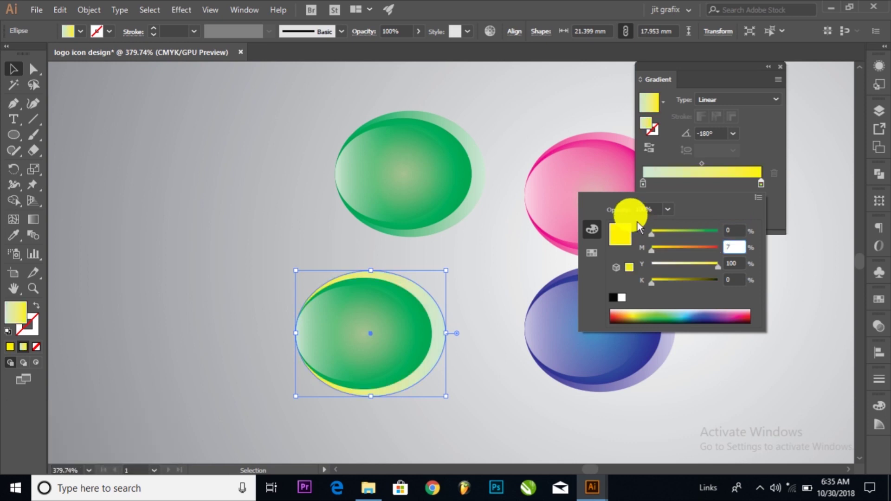
pyautogui.press('Tab')
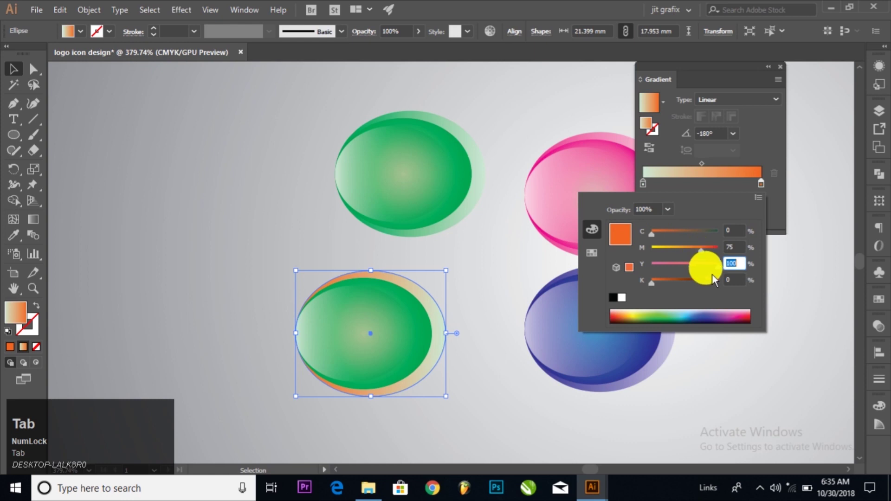
# Change the back gradient's light end to pale cream and review the result.
pyautogui.click(701, 302)
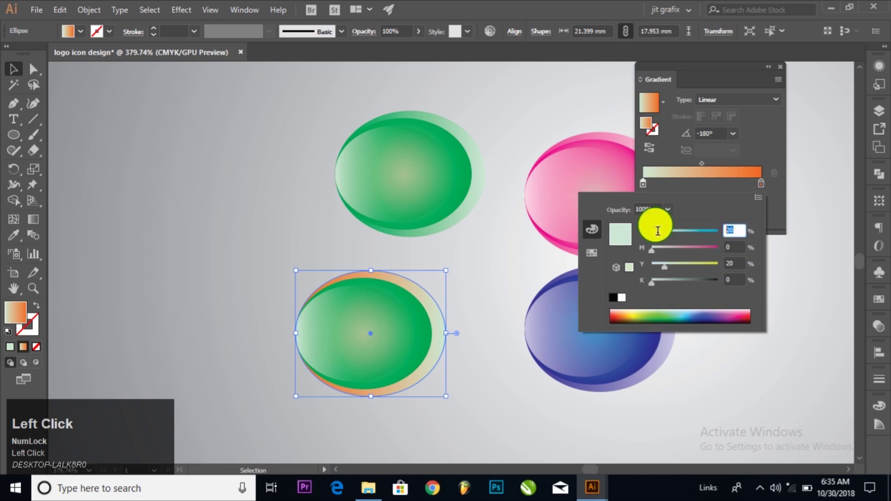
pyautogui.press('Tab')
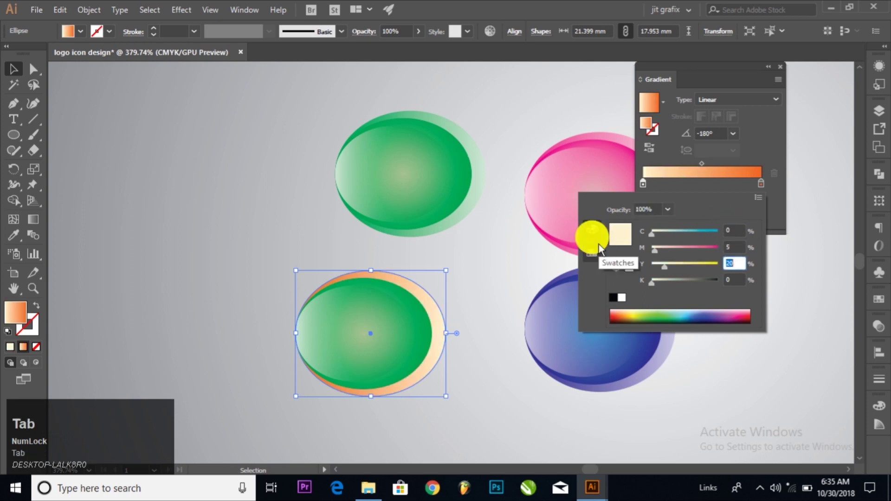
pyautogui.click(740, 247)
pyautogui.press('Tab')
pyautogui.click(482, 289)
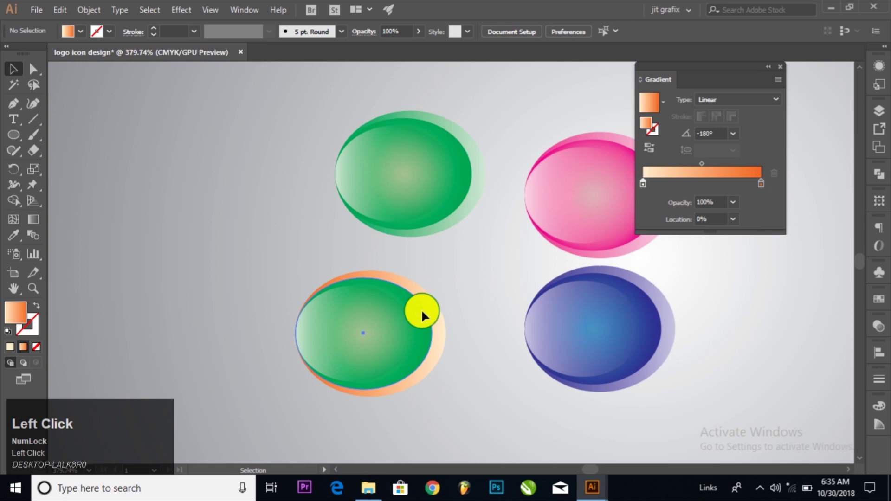
# Turn the inner ellipse's outer gradient colour from red to orange.
pyautogui.click(769, 193)
pyautogui.click(767, 189)
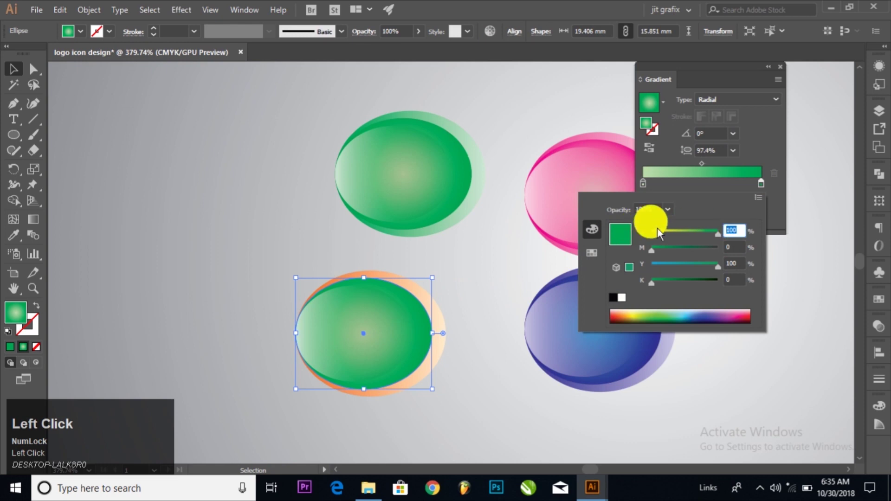
pyautogui.press('Tab')
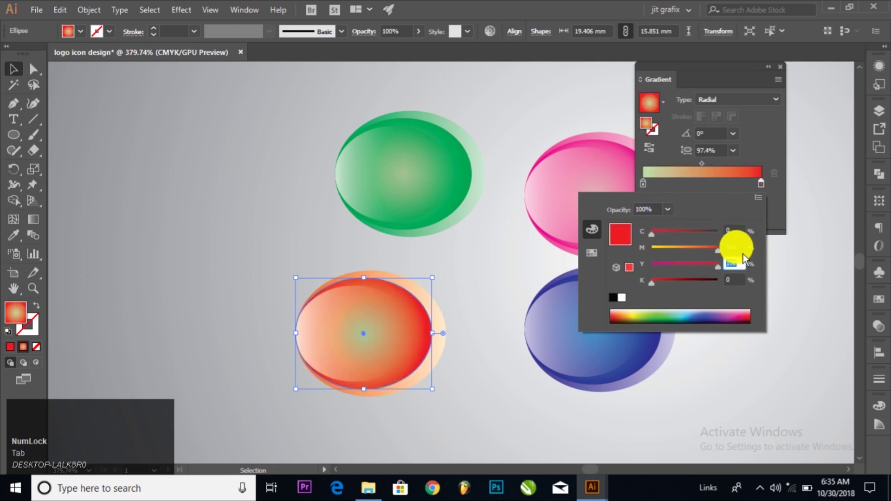
pyautogui.click(747, 251)
pyautogui.press('Tab')
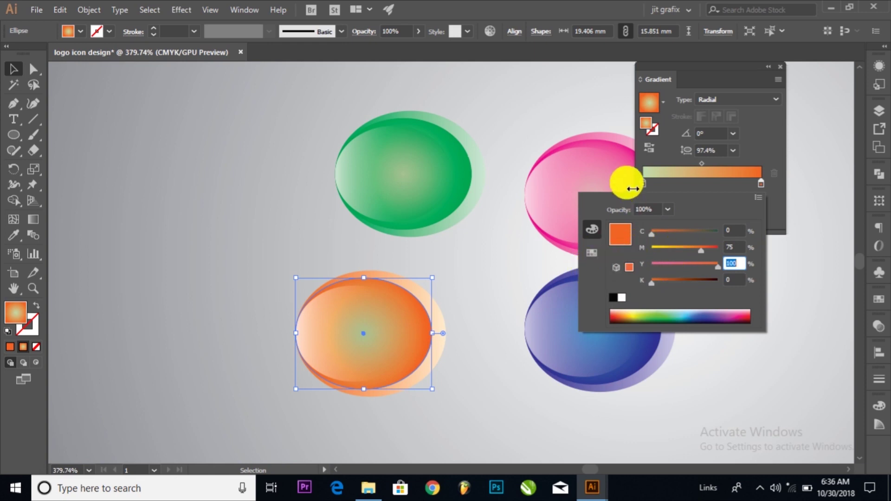
# Set the inner gradient's centre colour to a warm pale cream.
pyautogui.click(648, 162)
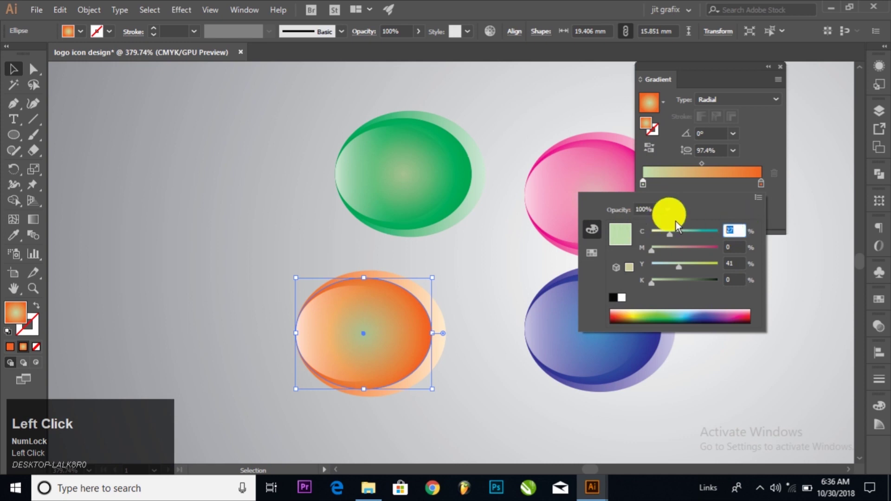
pyautogui.press('Tab')
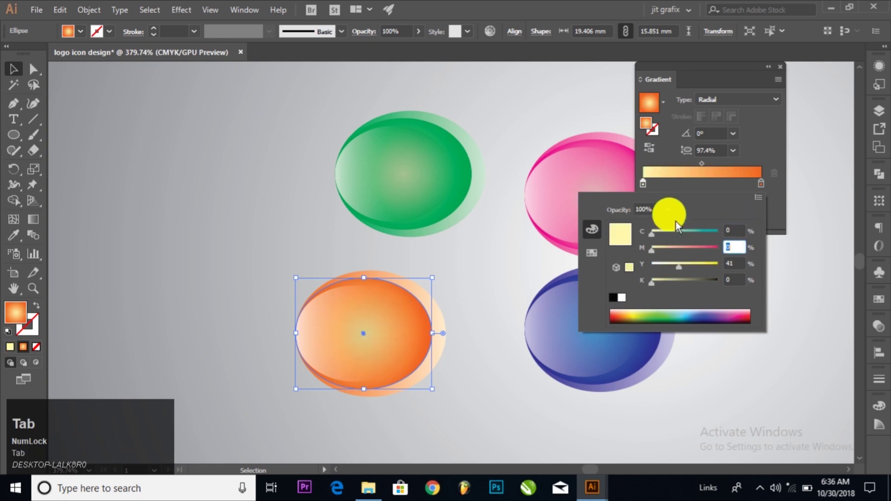
pyautogui.press('Tab')
pyautogui.press('Tab')
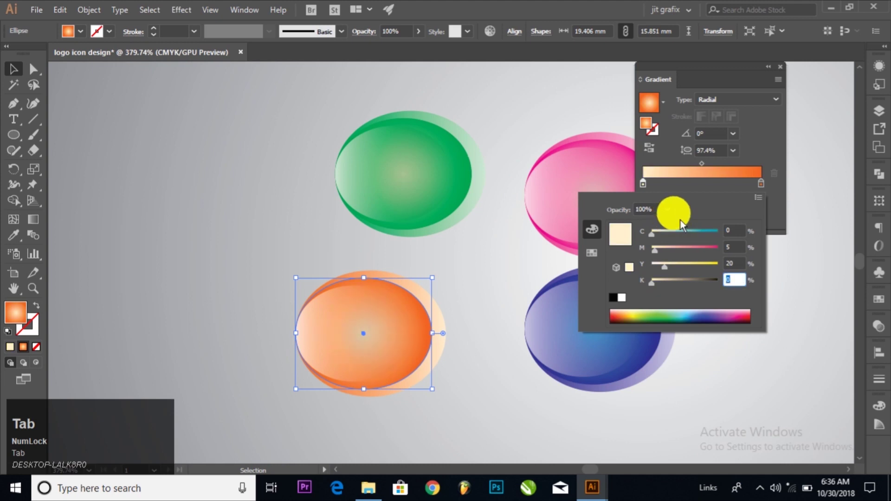
pyautogui.click(740, 249)
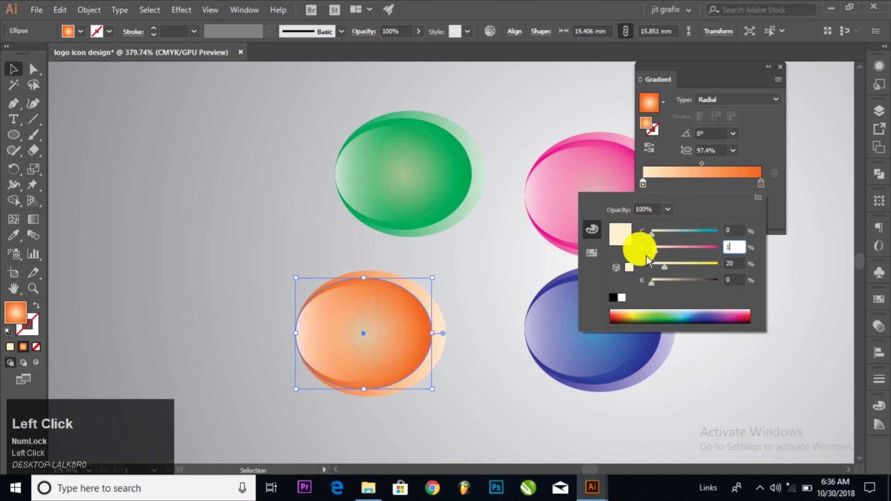
pyautogui.press('Tab')
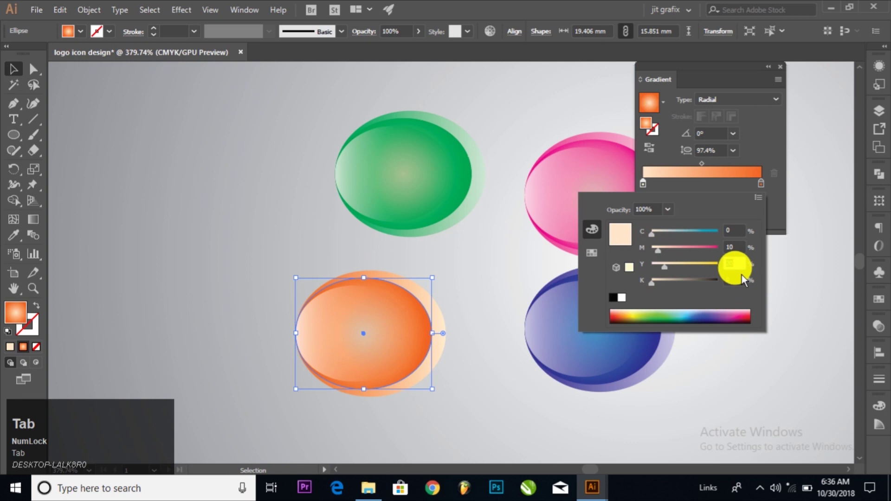
pyautogui.press('Tab')
pyautogui.click(491, 302)
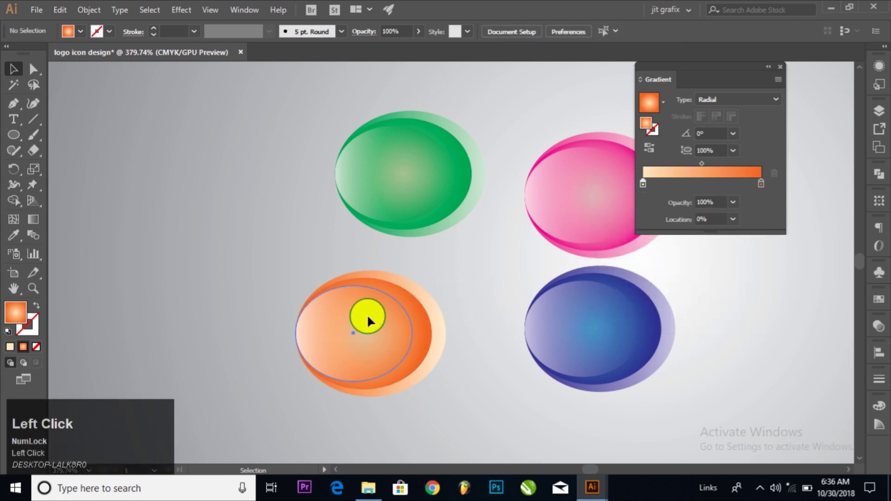
# Tint the orange icon's highlight ellipse pale cream, completing the four icons.
pyautogui.click(641, 184)
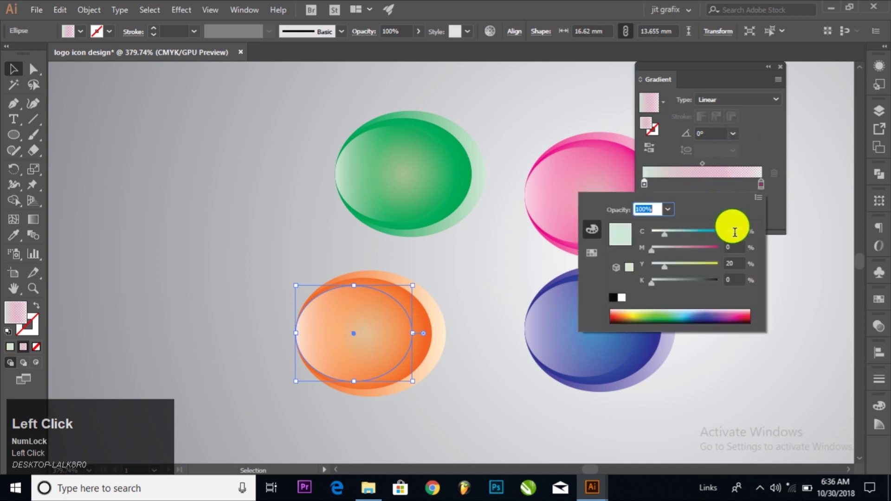
pyautogui.press('Tab')
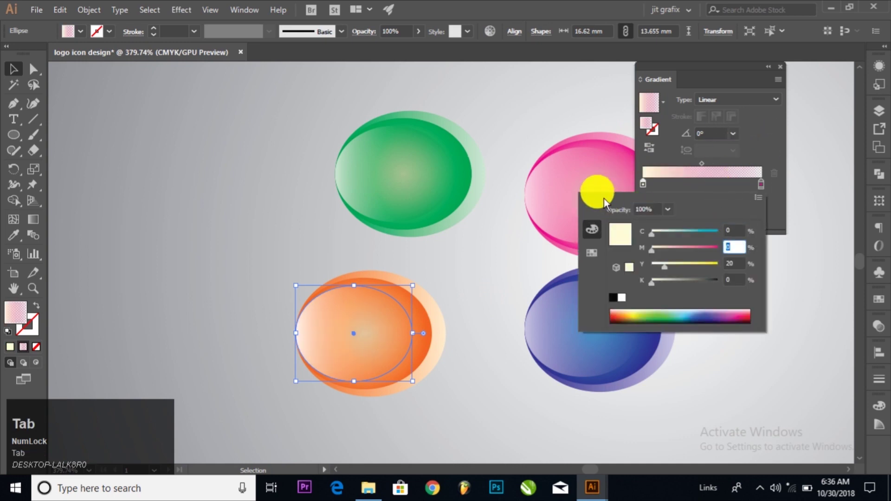
pyautogui.click(495, 296)
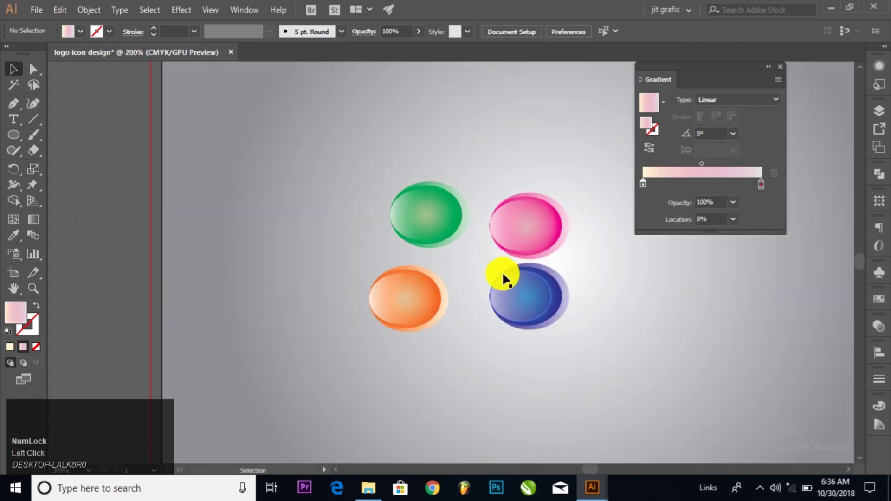
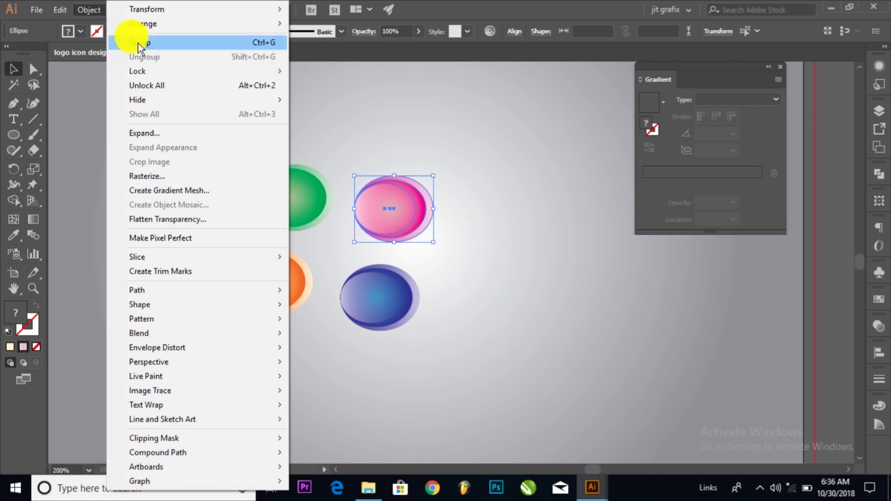
# Group the pink icon's ellipses into a single object via Object > Group.
pyautogui.click(244, 45)
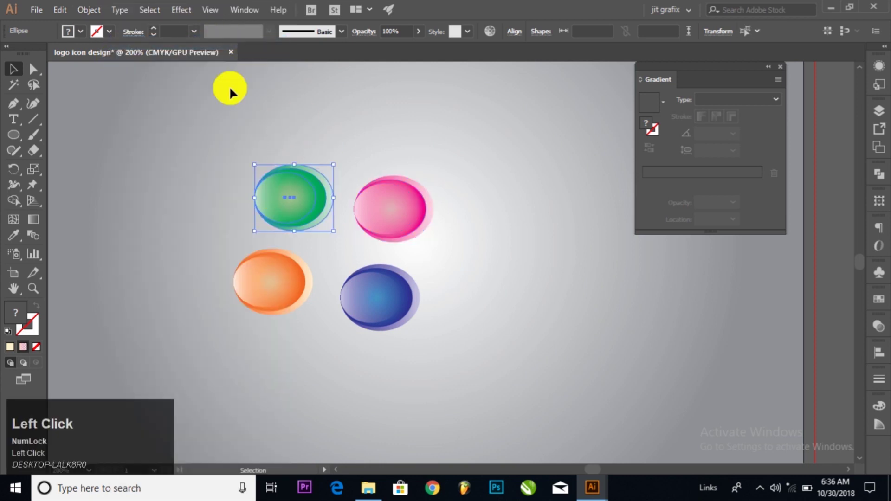
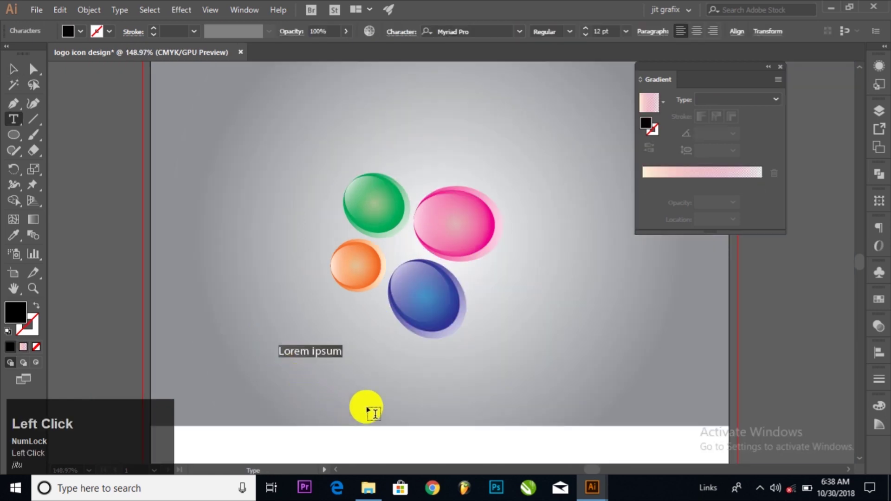
# Enter the text 'Best Logo' below the icon cluster and select it for scaling.
pyautogui.write('est')
pyautogui.press('space')
pyautogui.press('shift+l')
pyautogui.write('oo')
pyautogui.press('BackSpace')
pyautogui.write('go')
pyautogui.doubleClick(11, 71)
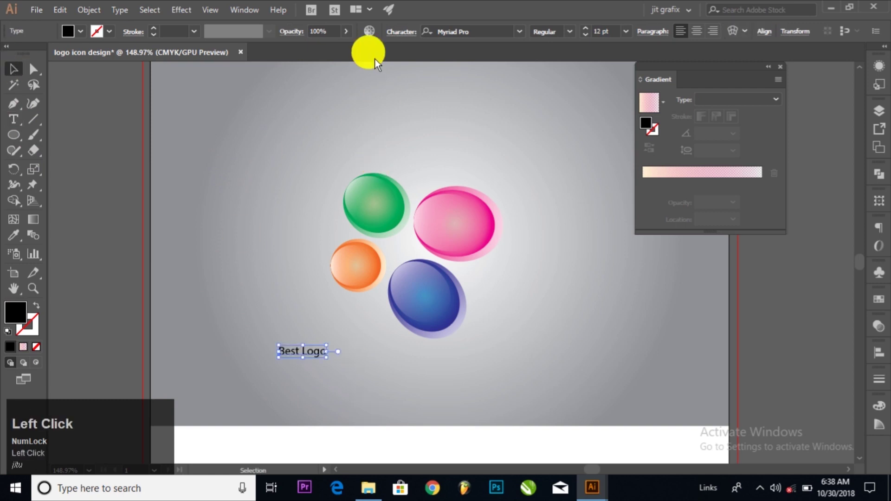